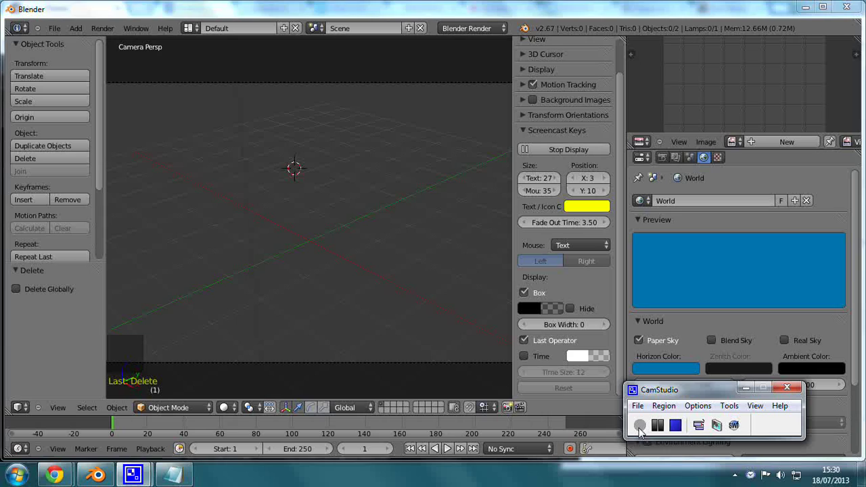
Add a UV sphere (32 segments, 16 rings) to the empty scene
left_click(323, 276)
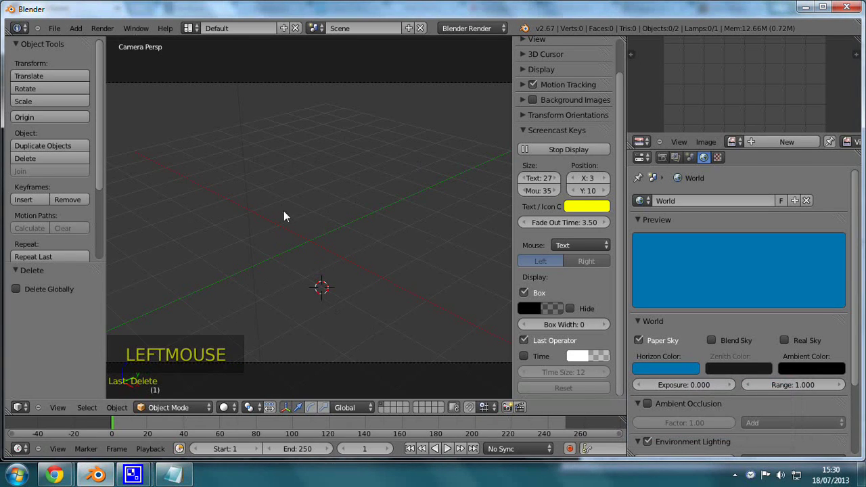
left_click(347, 232)
left_click(76, 30)
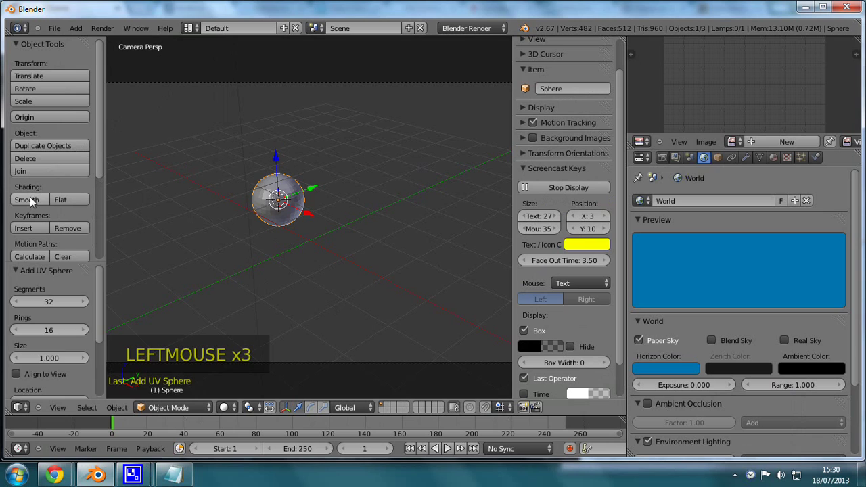
Shade the sphere smooth and give it a new material
left_click(42, 204)
left_click(774, 168)
left_click(698, 244)
left_click(315, 308)
Move the sphere away from the centre in top view and colour its material green
key("KP_7")
scroll("down", 3)
key("g")
left_click(346, 272)
left_click(708, 394)
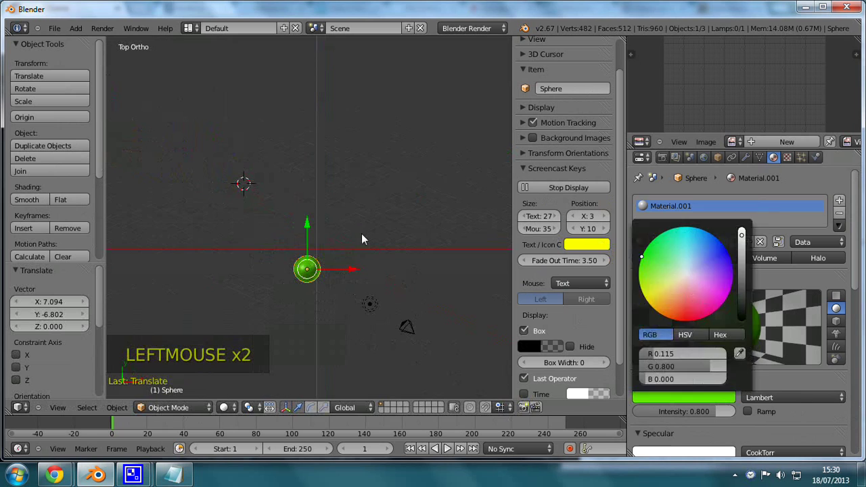
left_click(317, 267)
Duplicate the green sphere six times, dropping each copy at a different spot in the scene
key("shift+d")
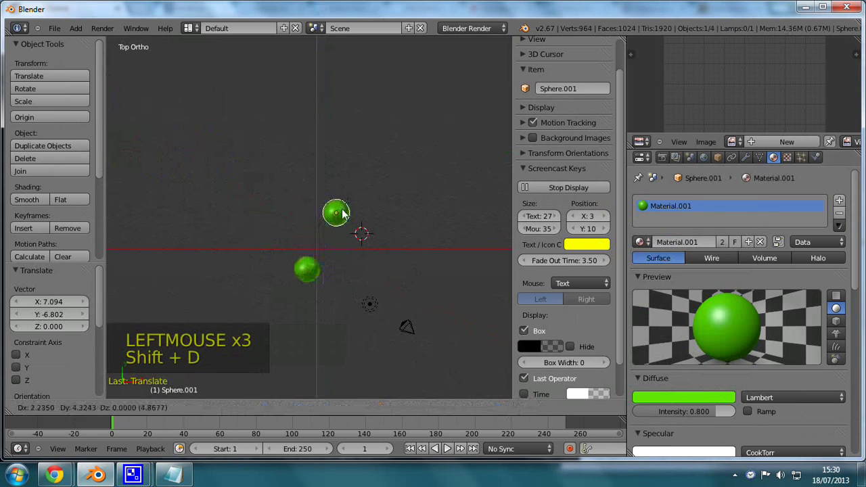
left_click(346, 212)
key("shift+d")
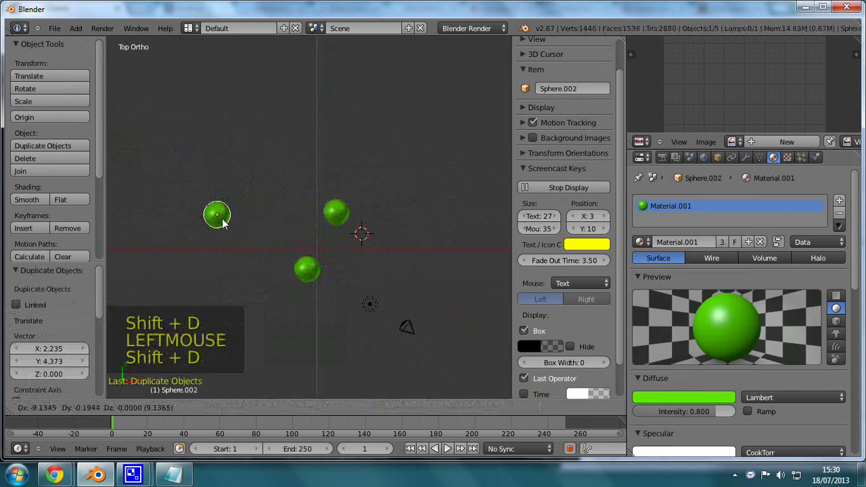
key("shift+d")
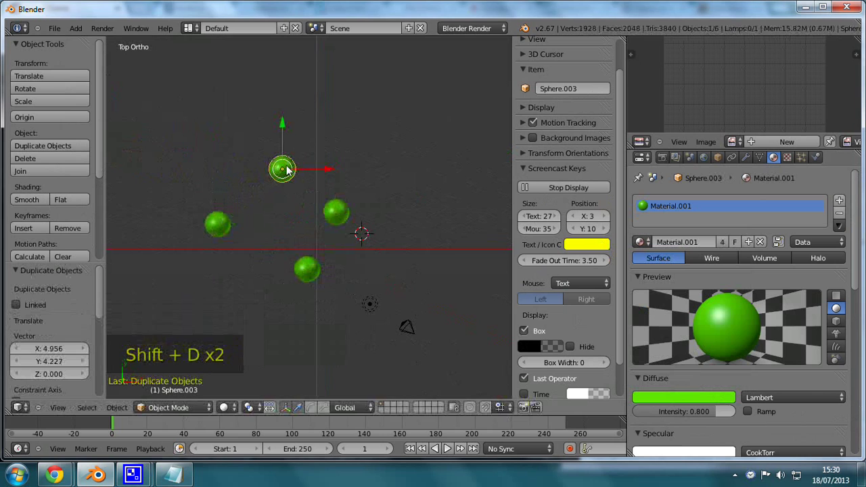
key("shift+d")
left_click(376, 140)
key("shift+d")
left_click(303, 102)
key("shift+d")
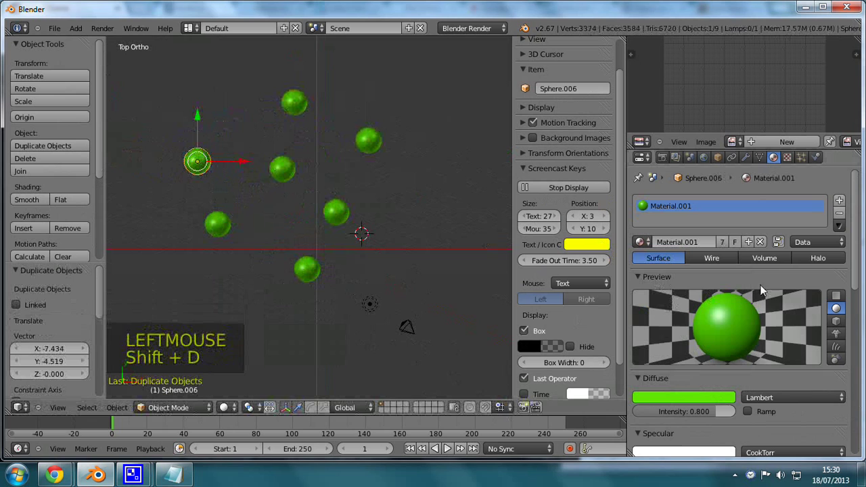
Replace the shared material on two spheres with new ones, colouring the second magenta
left_click(831, 231)
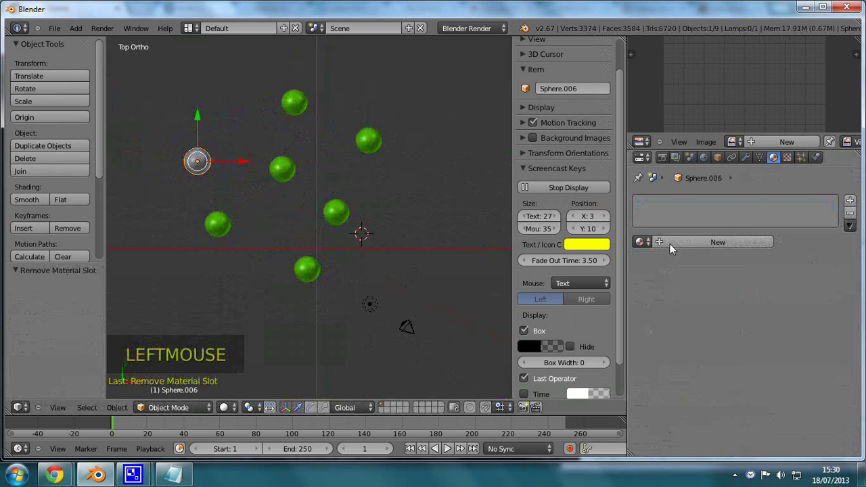
left_click(682, 268)
left_click(674, 398)
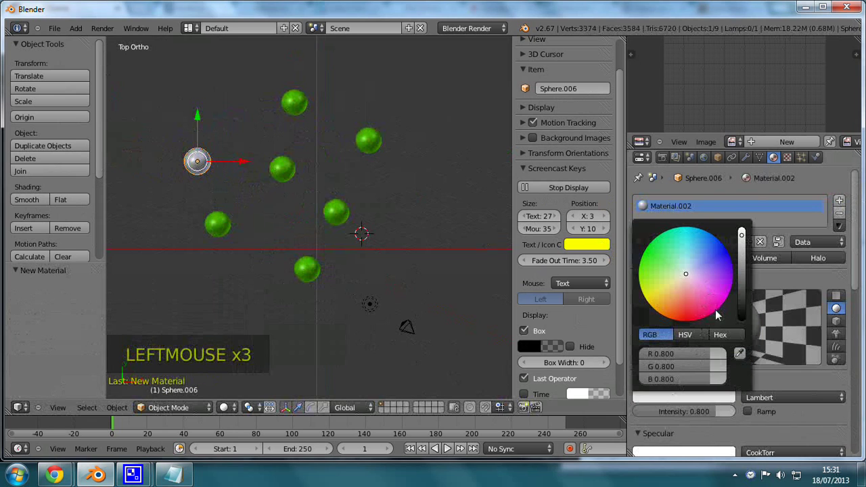
right_click(338, 222)
left_click(830, 223)
left_click(699, 247)
left_click(686, 406)
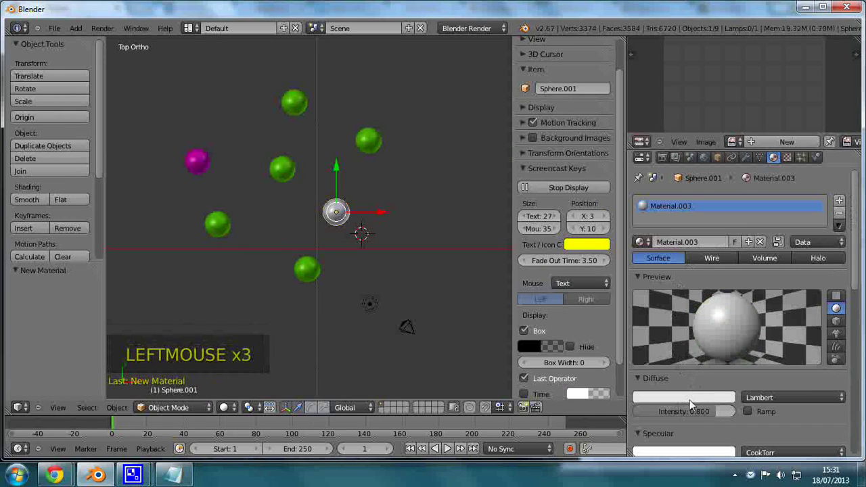
left_click(694, 391)
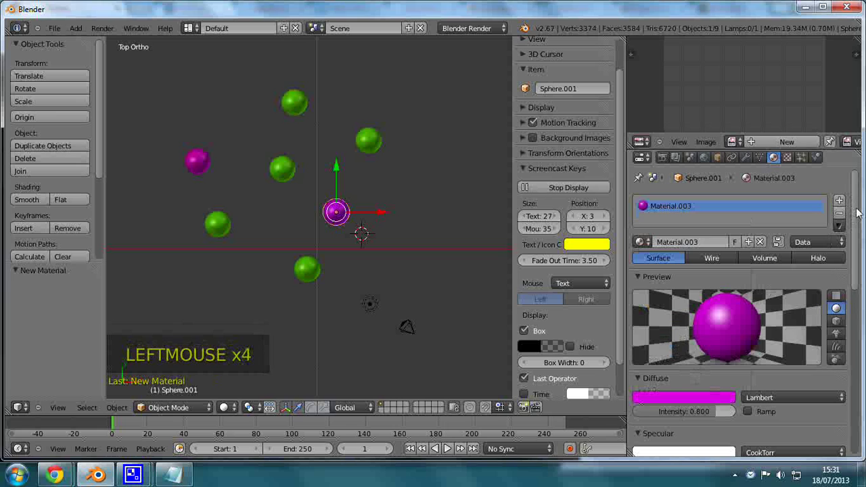
Adjust the upper-right sphere's colour and give the original sphere a new blue material
right_click(368, 147)
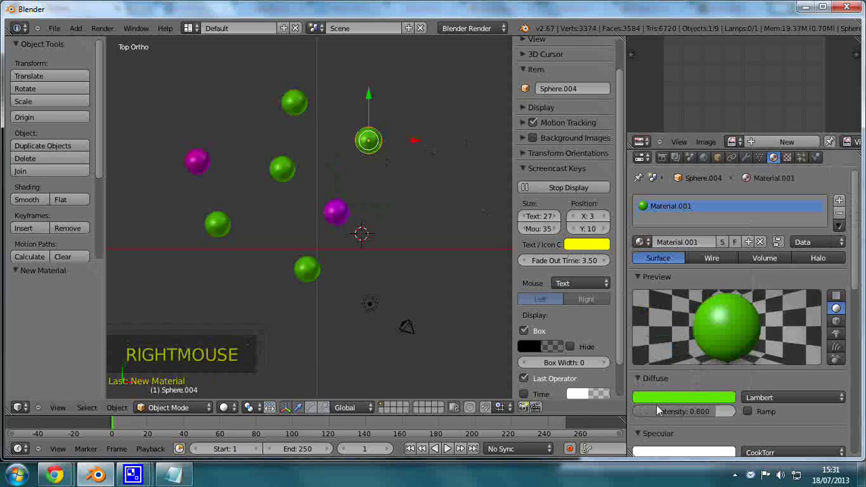
left_click(667, 402)
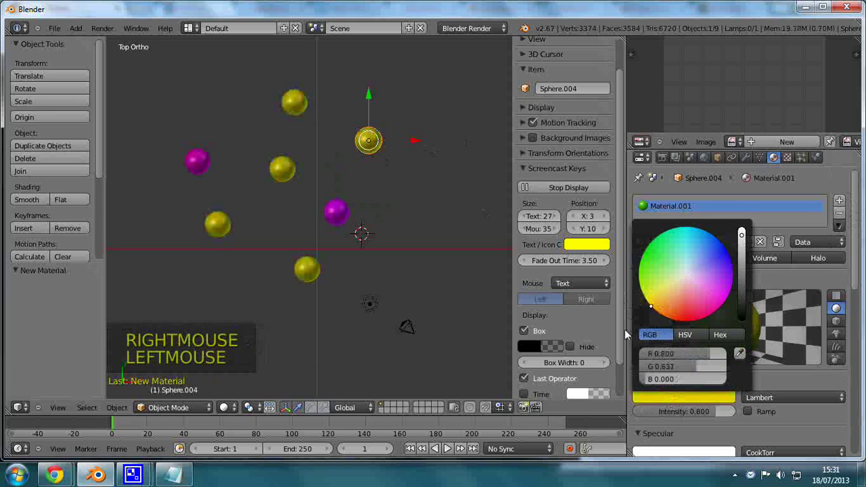
right_click(309, 278)
left_click(834, 219)
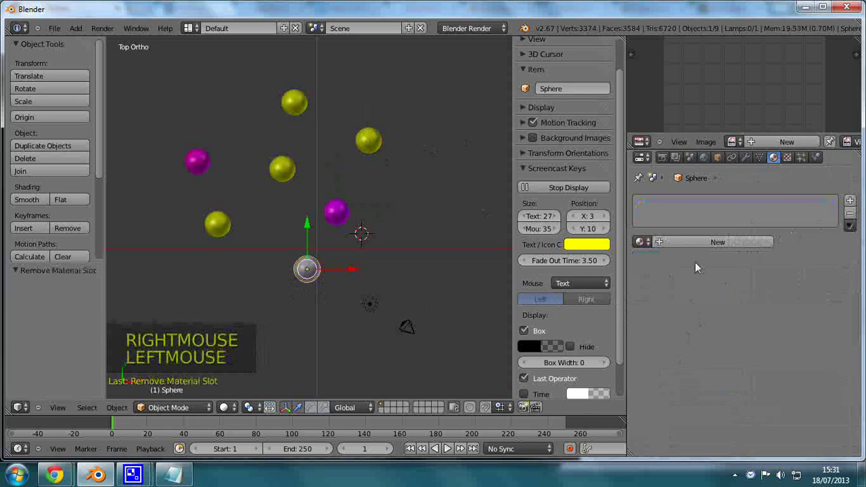
left_click(686, 248)
left_click(673, 400)
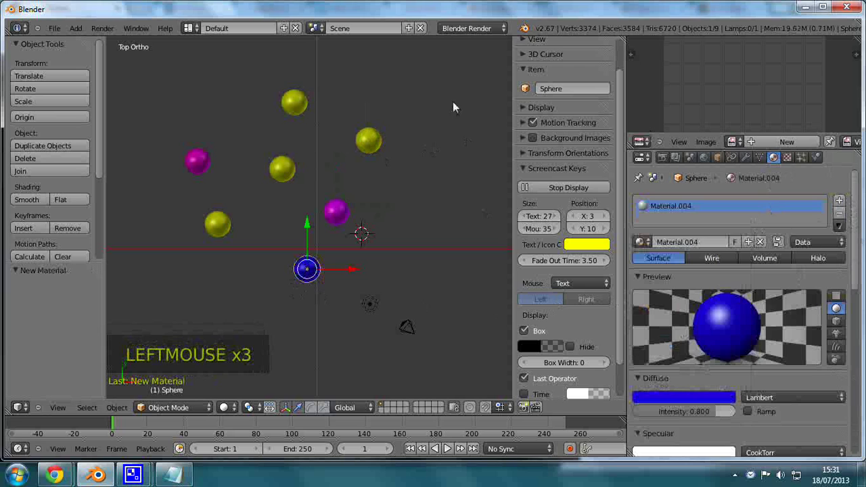
Give the middle sphere a new cyan material, then select the camera and enter camera view
right_click(292, 171)
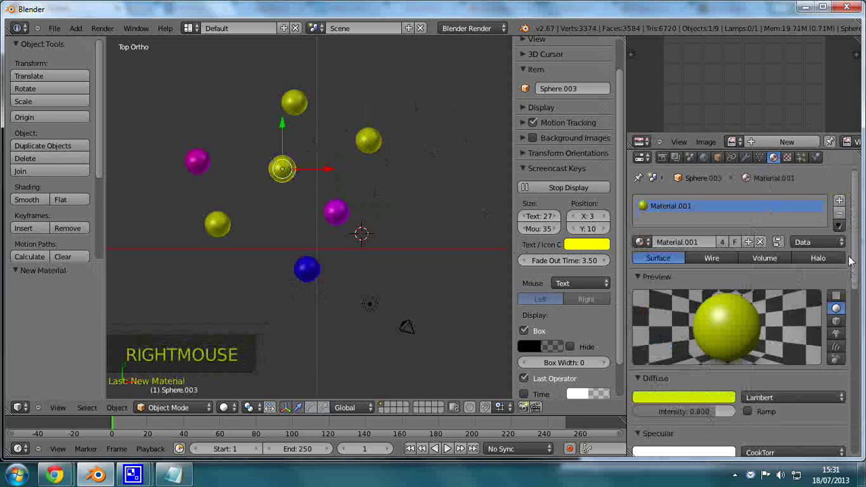
left_click(845, 221)
left_click(694, 255)
left_click(684, 405)
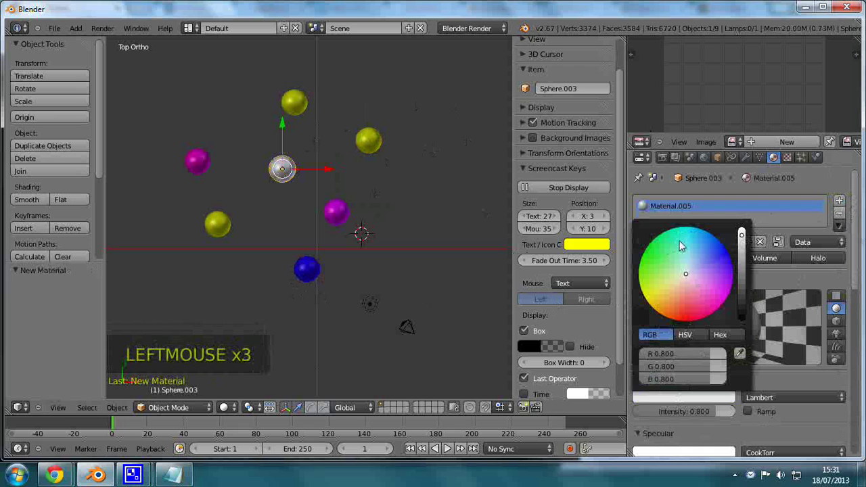
left_click(410, 227)
right_click(410, 332)
key("KP_0")
Select the lamp and move it while looking through the camera
scroll("down", 3)
right_click(273, 316)
key("g")
left_click(277, 248)
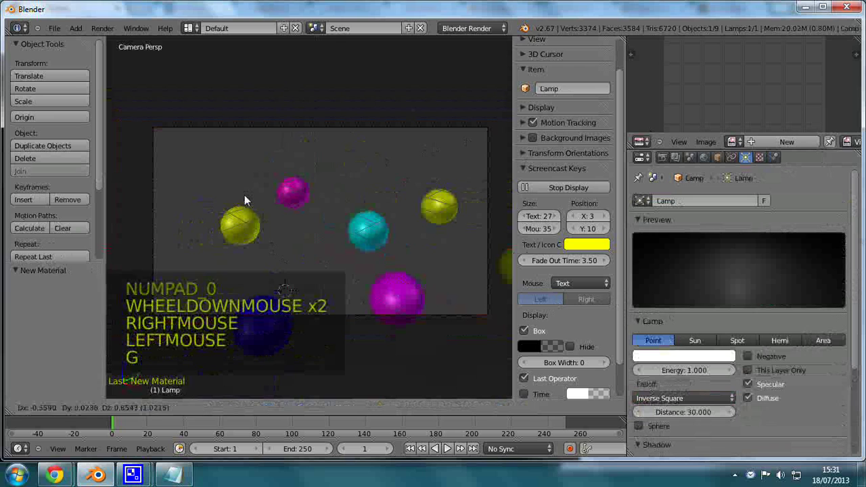
Move a sphere and the magenta sphere so both sit inside the camera frame
right_click(275, 348)
key("g")
left_click(247, 251)
right_click(312, 215)
key("g")
left_click(310, 209)
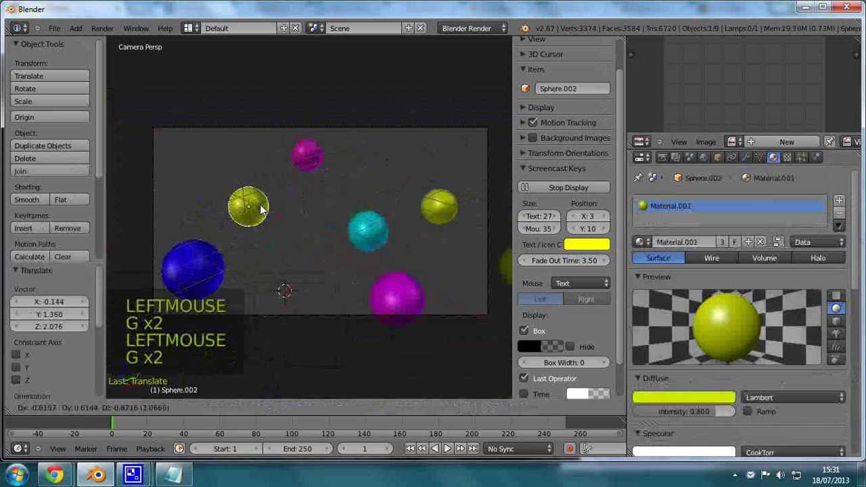